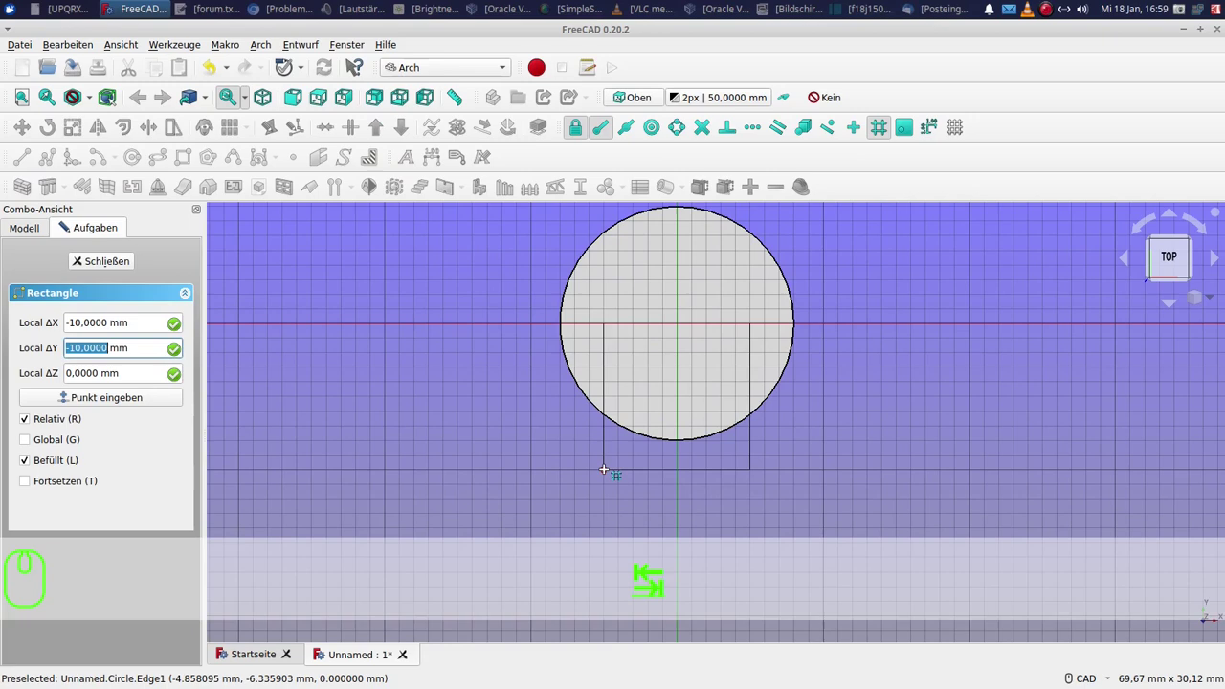
- Finish the rectangle with Local ΔY -10 mm overlapping the small circle's lower part
{"action": "type", "text": "-1"}
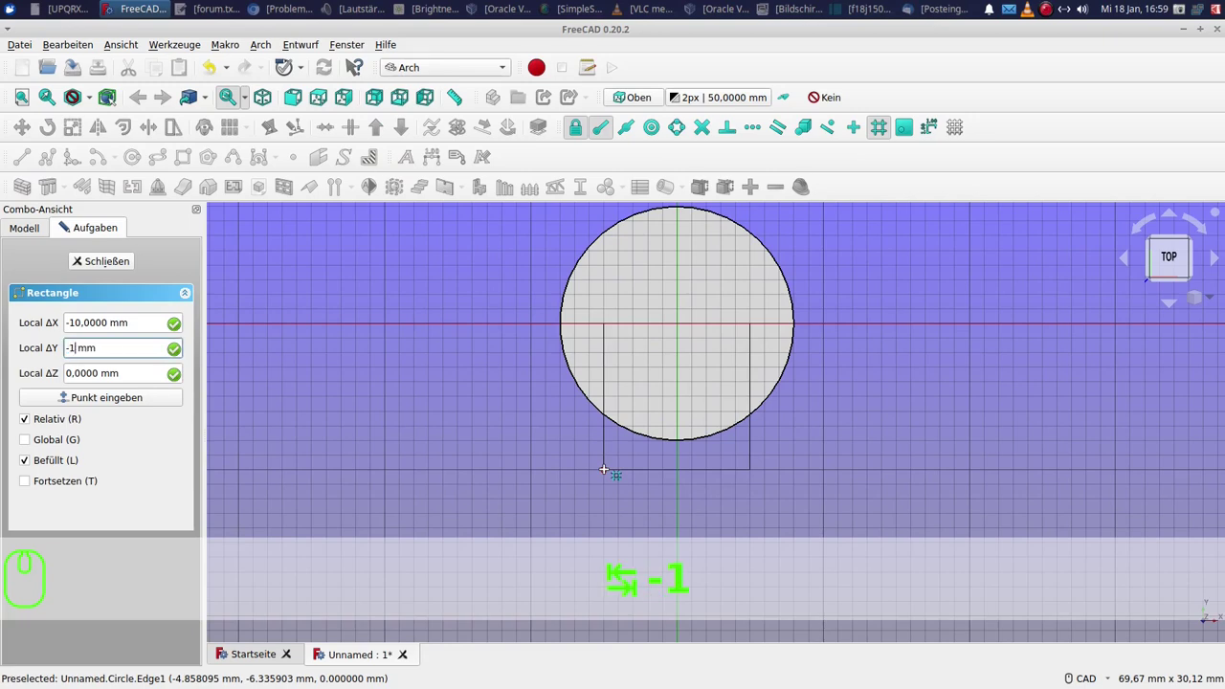
{"action": "type", "text": "0,"}
{"action": "key", "text": "Return"}
{"action": "key", "text": "Return"}
{"action": "left_click", "coordinate": [136, 177]}
- Draw a radius 32 circle around the keyhole and start a smaller circle on its right edge
{"action": "left_click", "coordinate": [87, 400]}
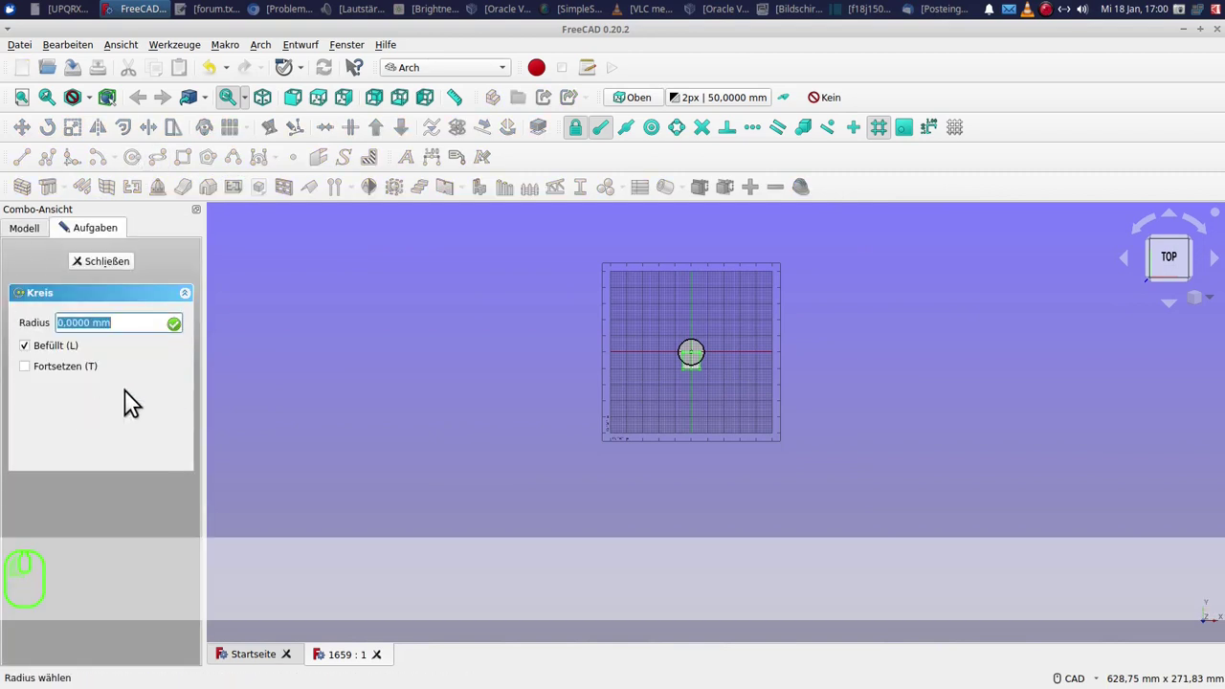
{"action": "type", "text": "32"}
{"action": "key", "text": "Return"}
{"action": "left_click", "coordinate": [143, 166]}
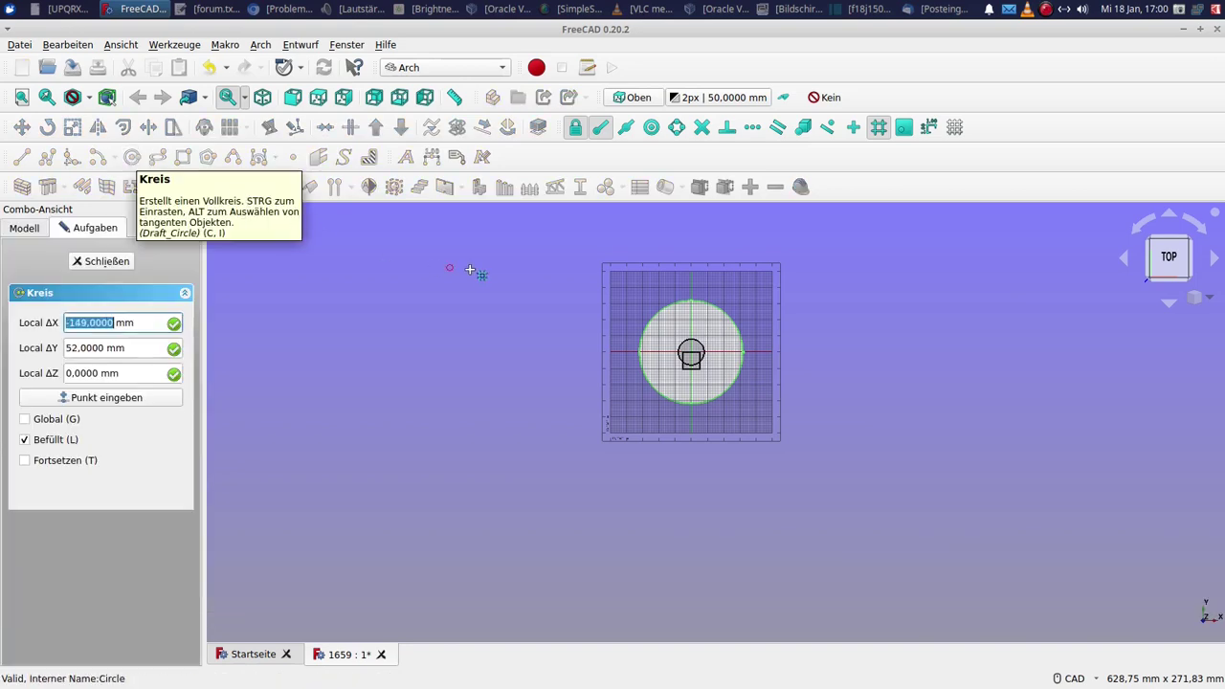
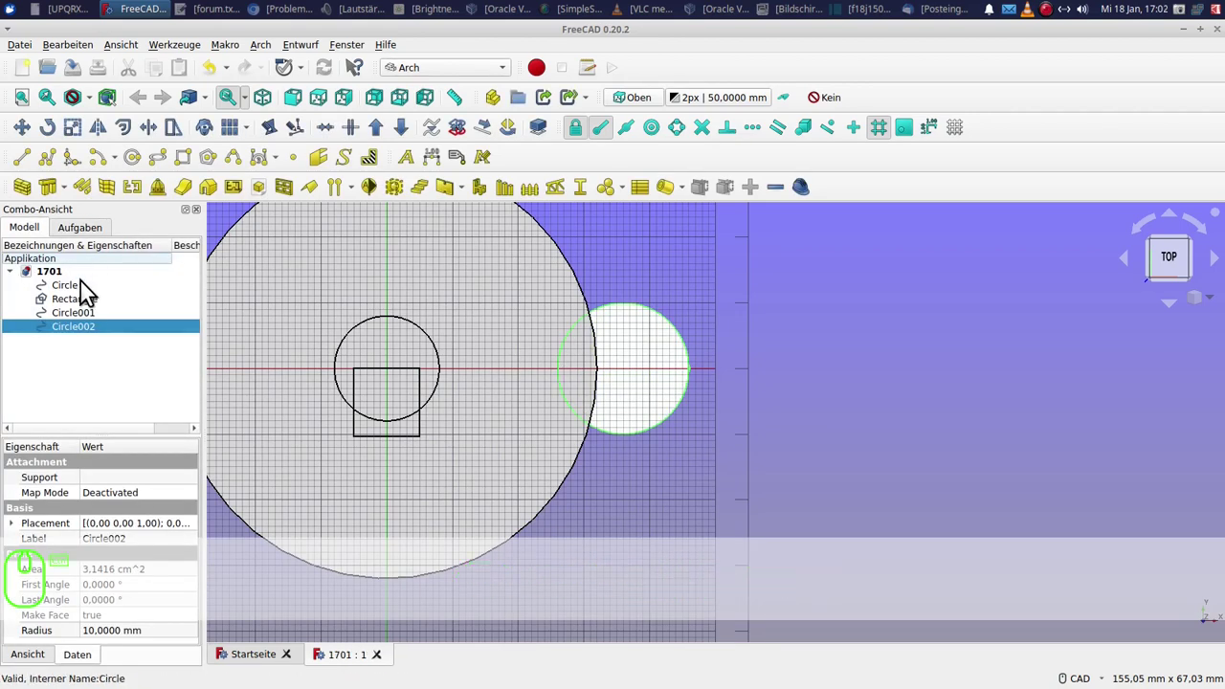
- Fuse Circle, Rectangle and Circle002 into a Union with Draft Upgrade
{"action": "left_click", "coordinate": [84, 299]}
{"action": "left_click", "coordinate": [85, 313]}
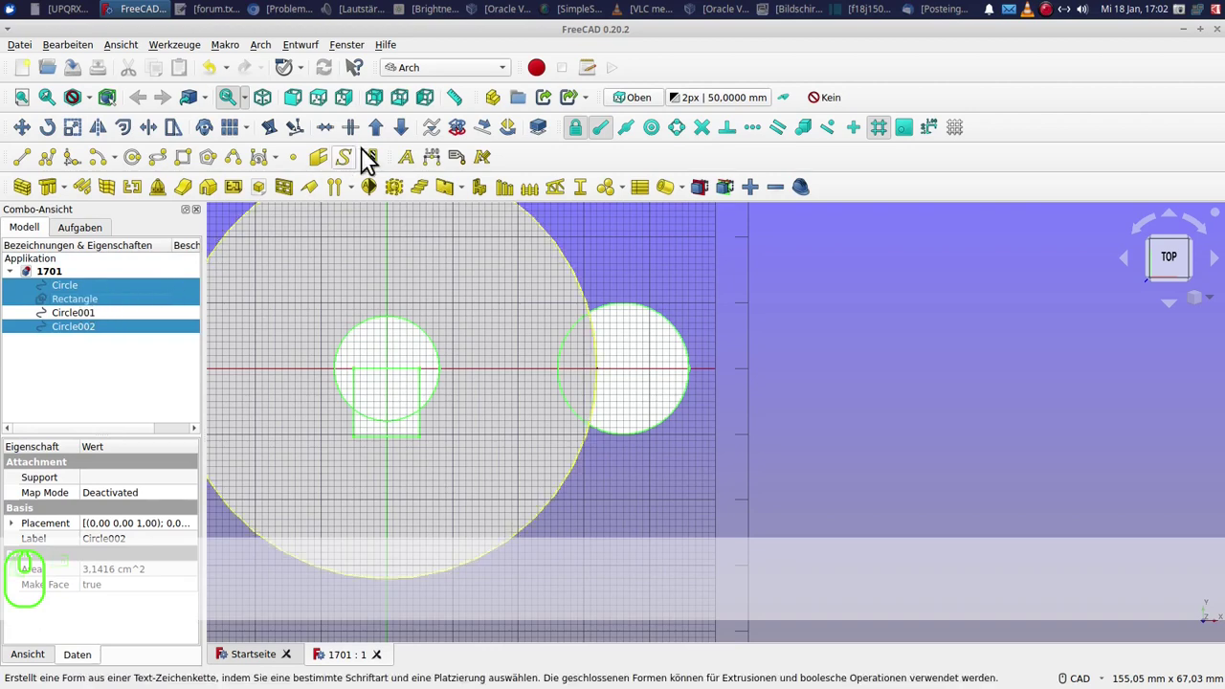
{"action": "left_click", "coordinate": [393, 130]}
{"action": "left_click", "coordinate": [387, 136]}
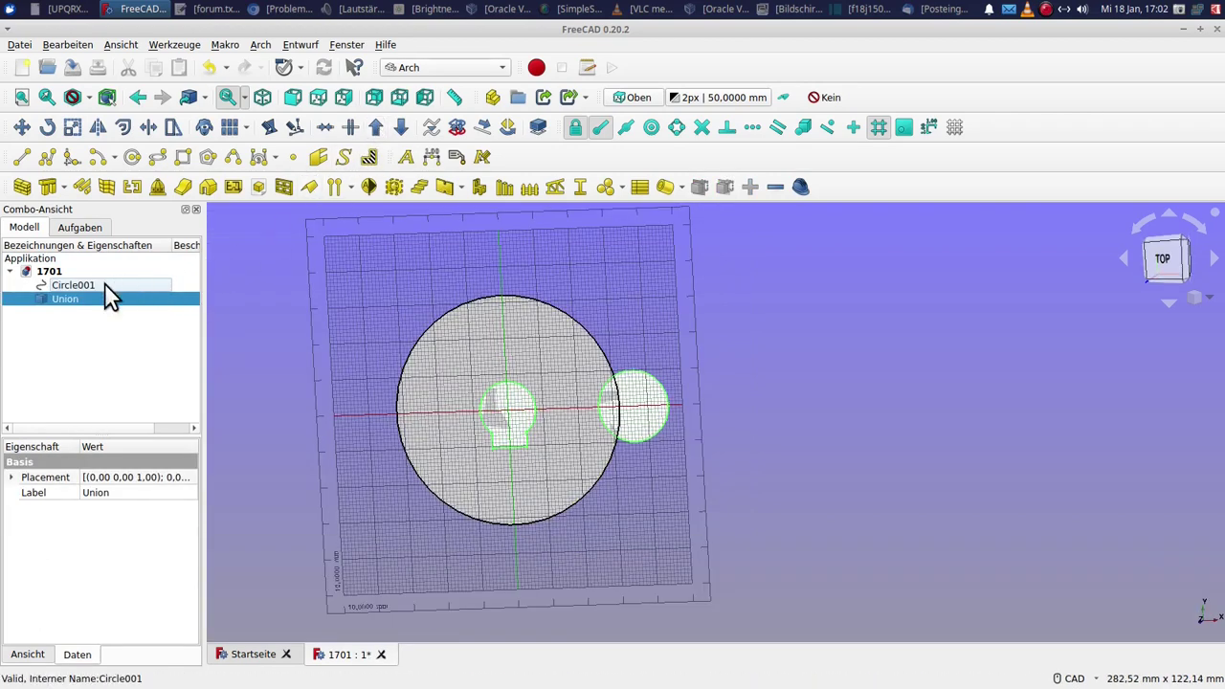
- Subtract the Union from the large circle Circle001 with Draft Downgrade
{"action": "left_click", "coordinate": [89, 315]}
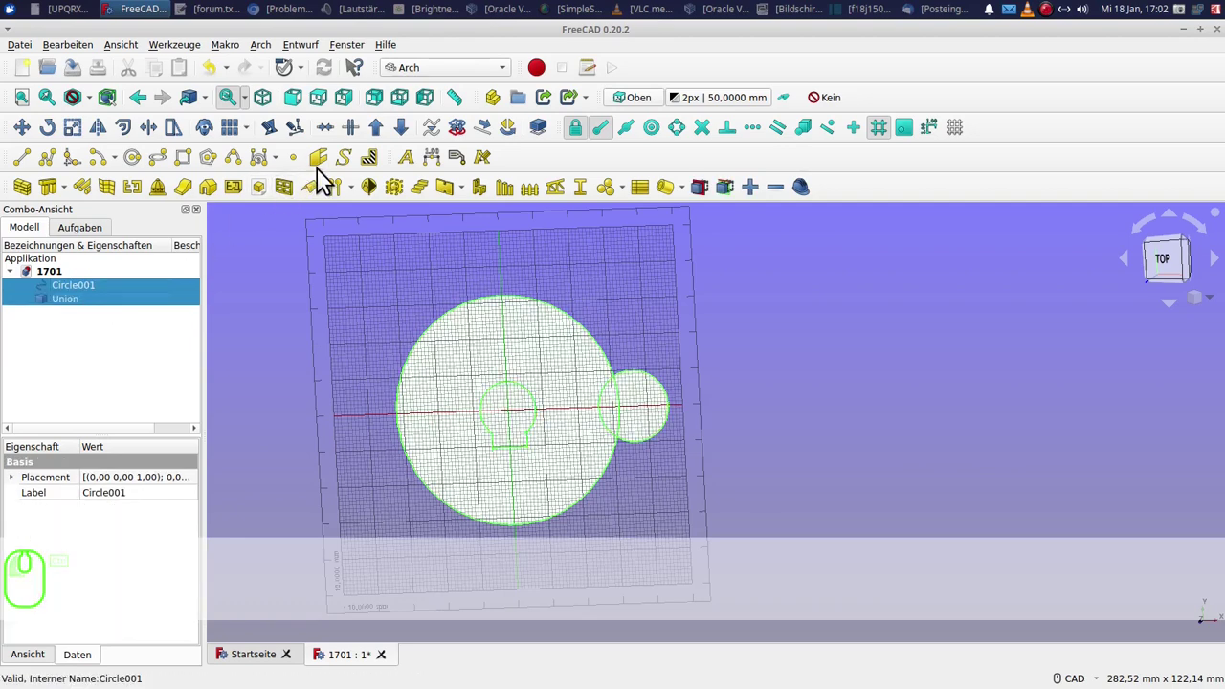
{"action": "left_click", "coordinate": [417, 129]}
- Extrude the cut shape 6 mm into a solid plate with the keyhole hole and notch
{"action": "left_click", "coordinate": [154, 146]}
{"action": "key", "text": "z"}
{"action": "key", "text": "6"}
{"action": "key", "text": "Return"}
{"action": "scroll", "scroll_direction": "up", "scroll_amount": 3}
{"action": "left_click", "coordinate": [636, 430]}
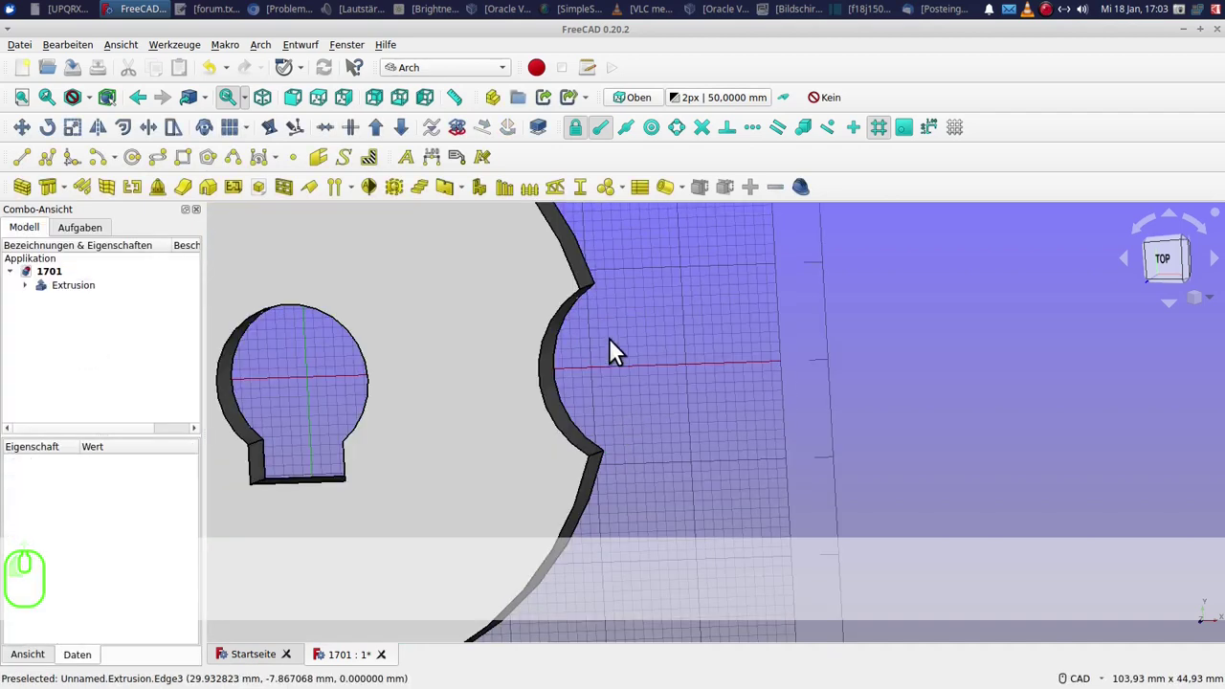